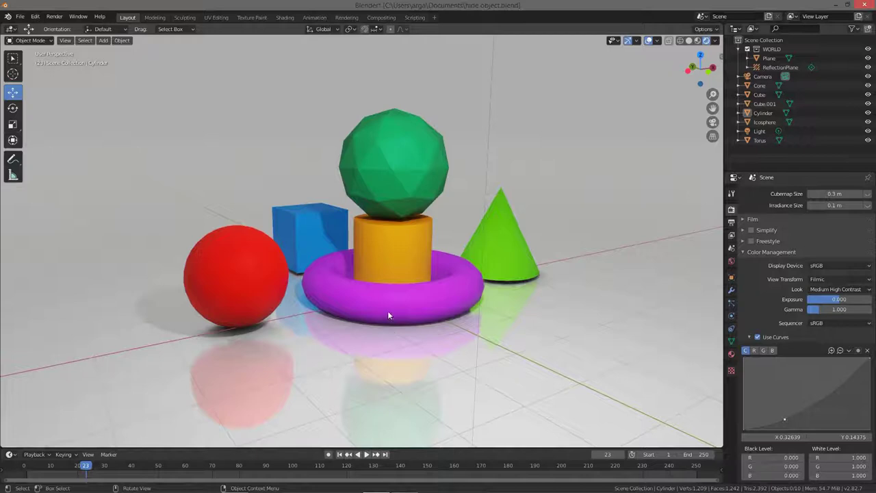
# Step: Select the purple torus in the viewport and hide it with H
pyautogui.click(394, 313)
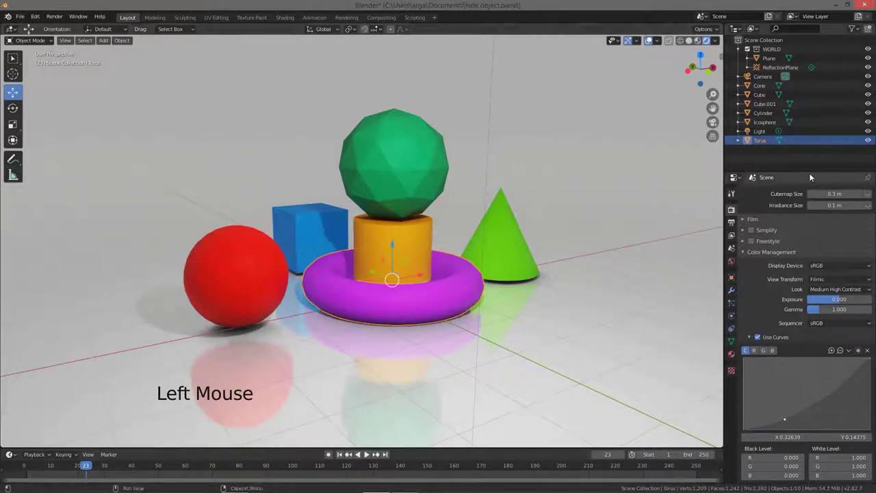
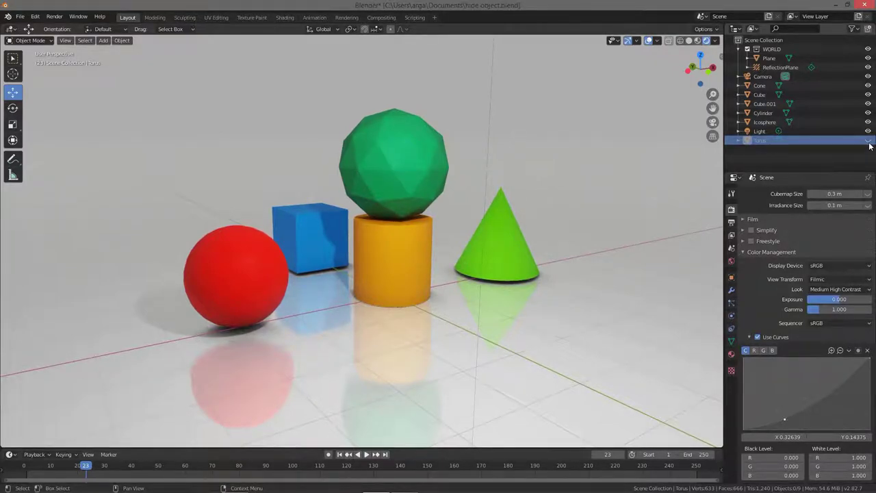
pyautogui.click(867, 144)
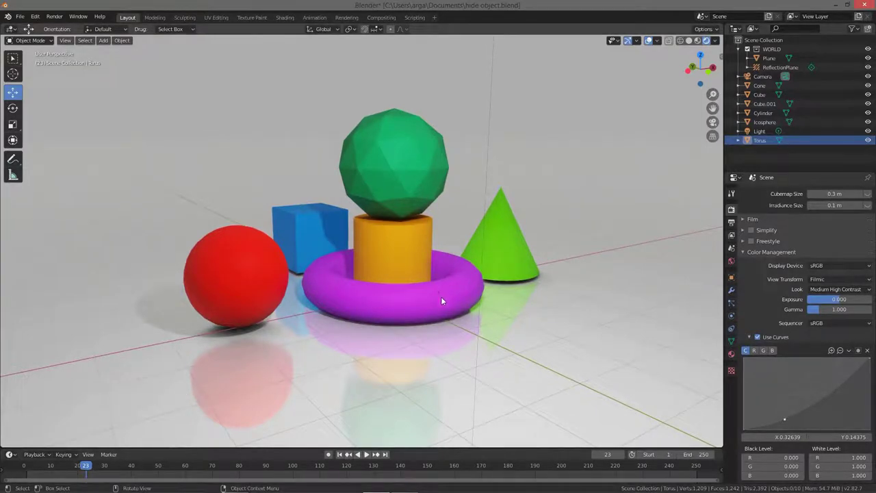
pyautogui.click(446, 302)
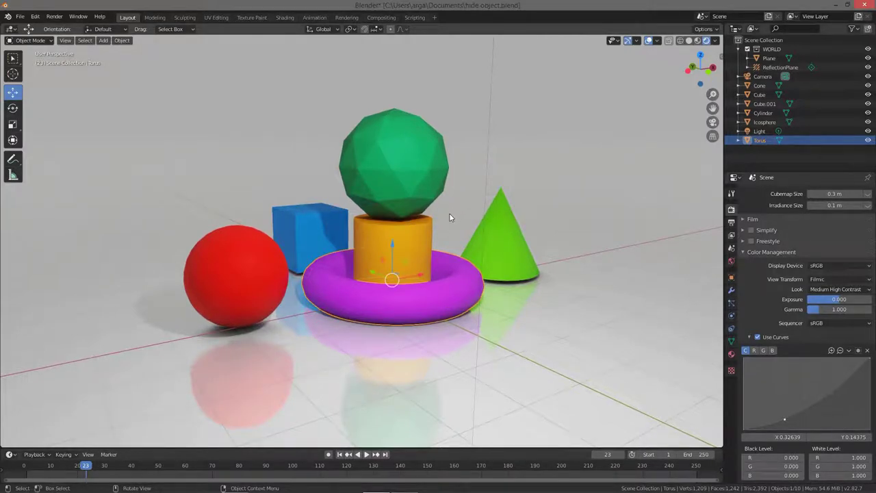
pyautogui.press('h')
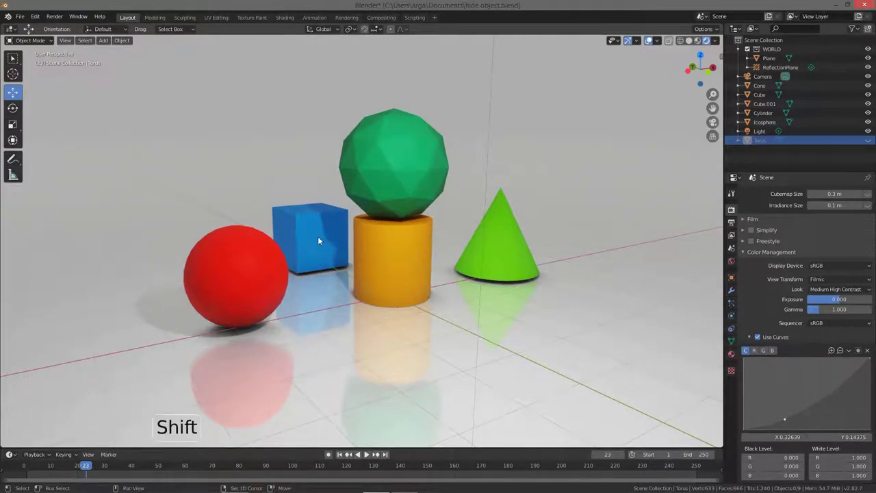
# Step: Select the blue cube and hide it as well
pyautogui.click(318, 237)
pyautogui.press('h')
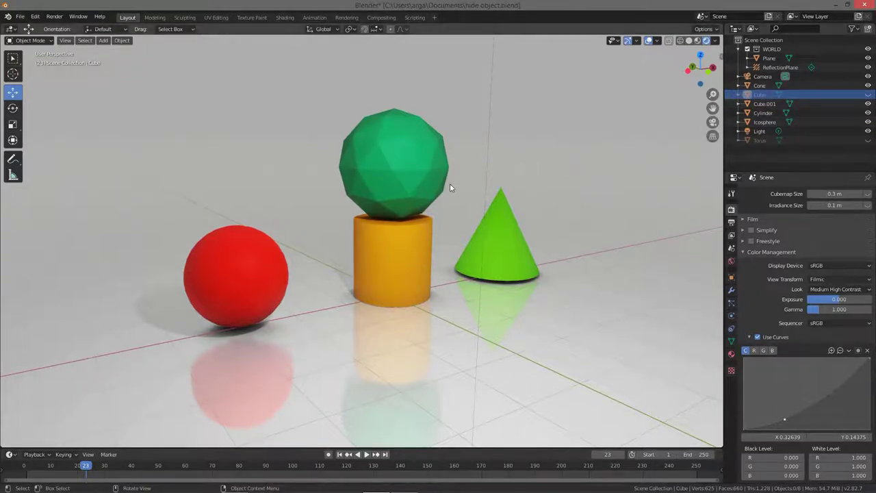
# Step: Reveal all objects, then hide everything except the cube and torus and orbit around them
pyautogui.press('alt+h')
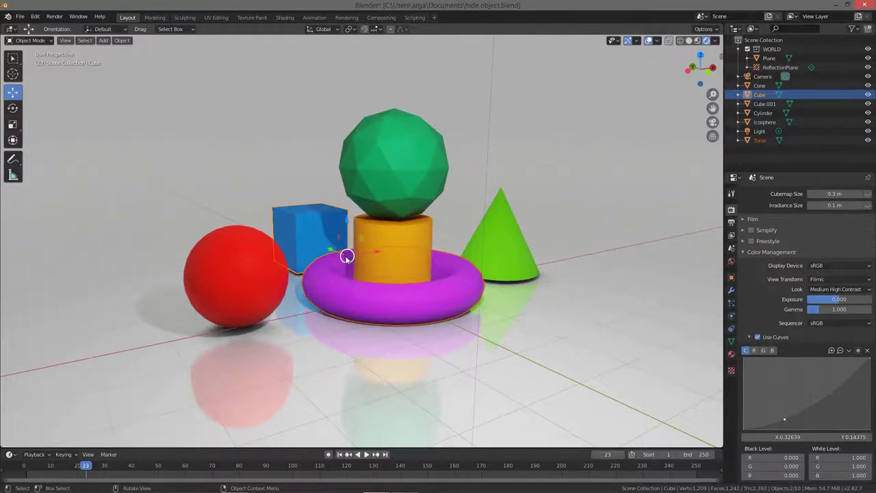
pyautogui.press('shift+h')
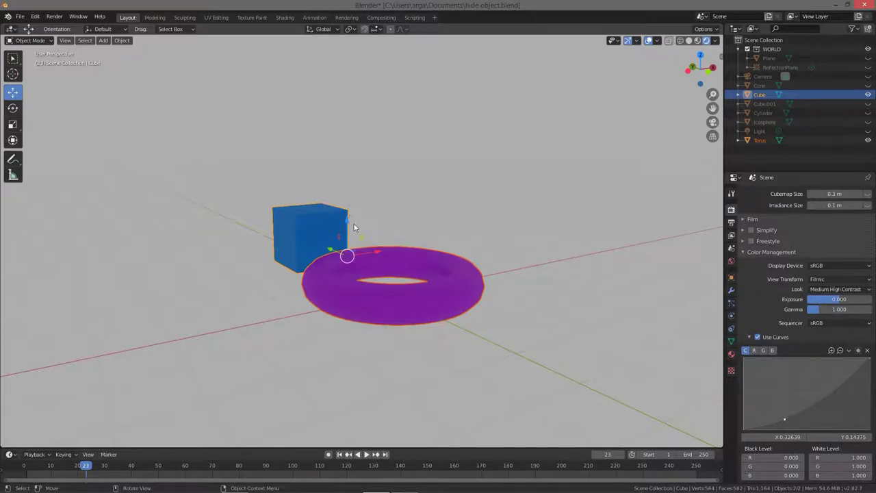
pyautogui.middleClick(357, 239)
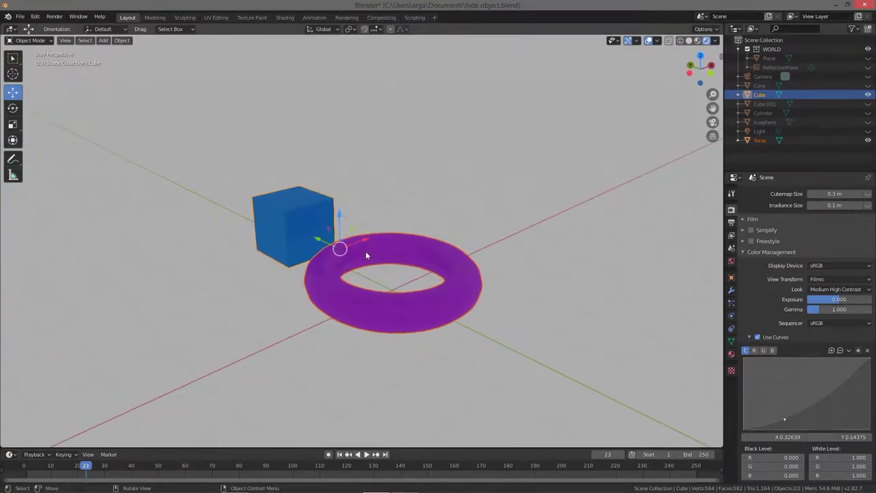
# Step: Unhide all objects, return to the original view angle and select the blue cube
pyautogui.press('alt+h')
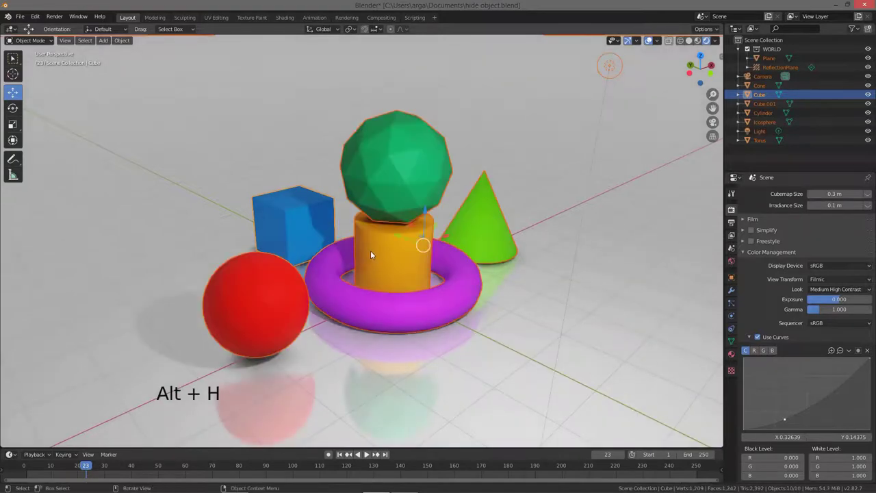
pyautogui.middleClick(376, 246)
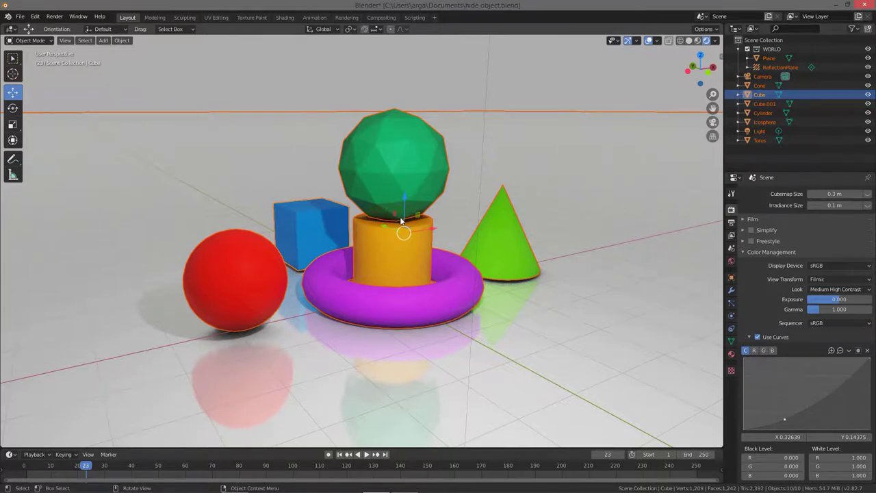
pyautogui.click(334, 231)
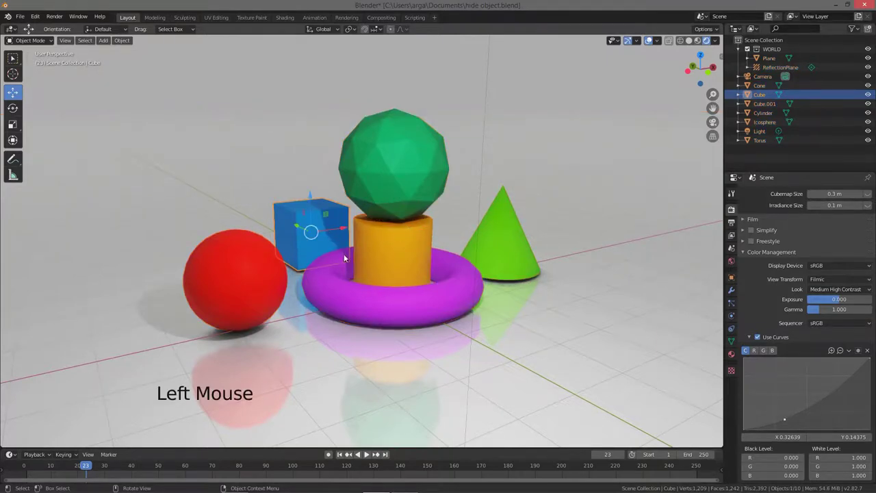
# Step: Add the torus to the selection, hide the cube and torus together, then reveal them again
pyautogui.click(367, 304)
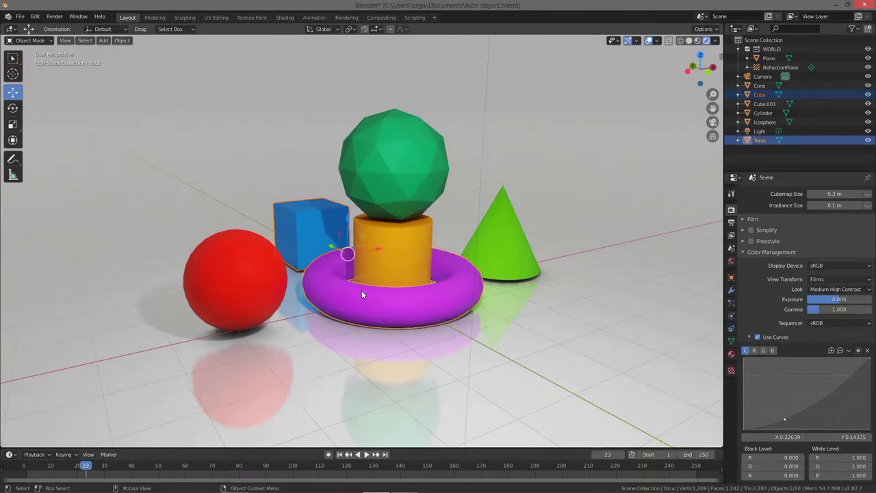
pyautogui.press('h')
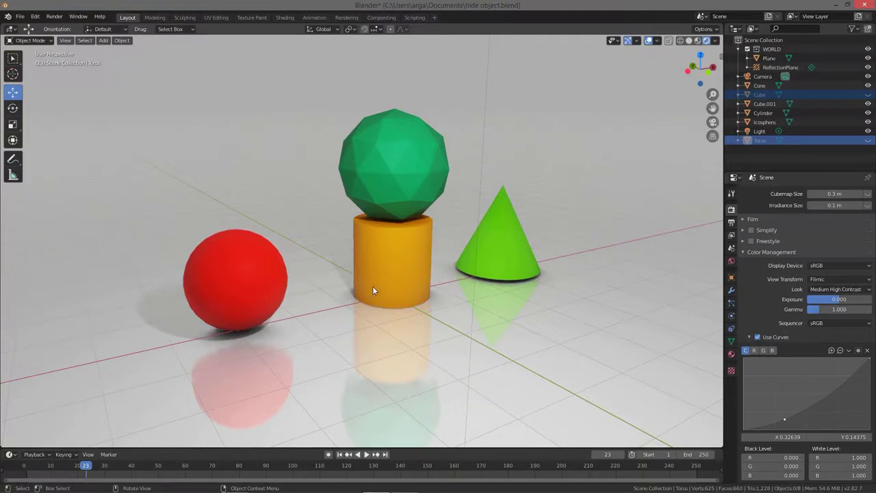
pyautogui.press('alt+h')
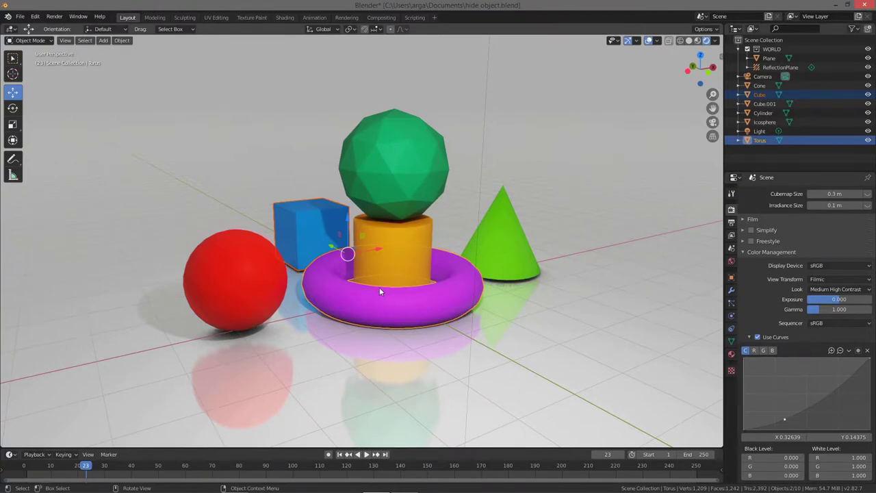
# Step: Hide everything except the cube and torus, then deselect all objects
pyautogui.press('shift+h')
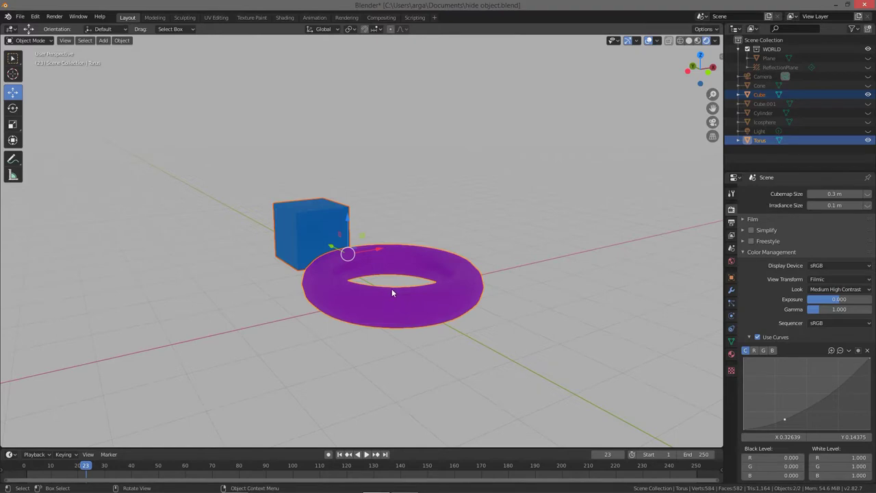
pyautogui.press('a')
pyautogui.press('a')
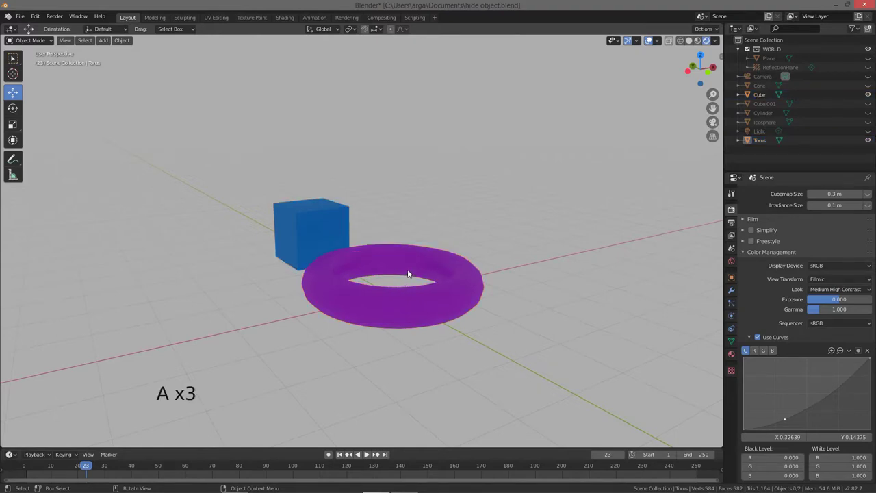